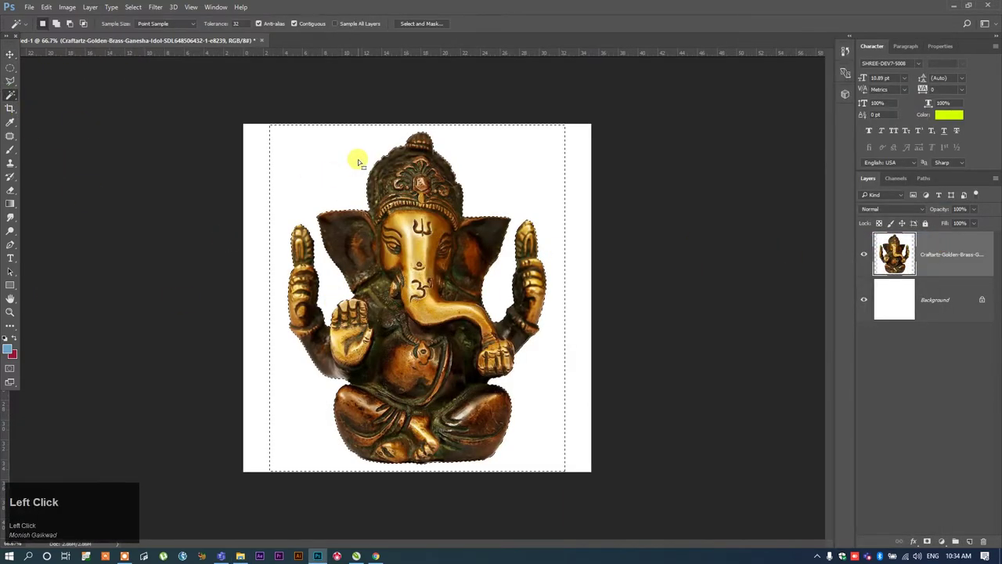
# Step: With the Move tool, scale the idol layer down and drag it to the bottom centre
pyautogui.press('Home')
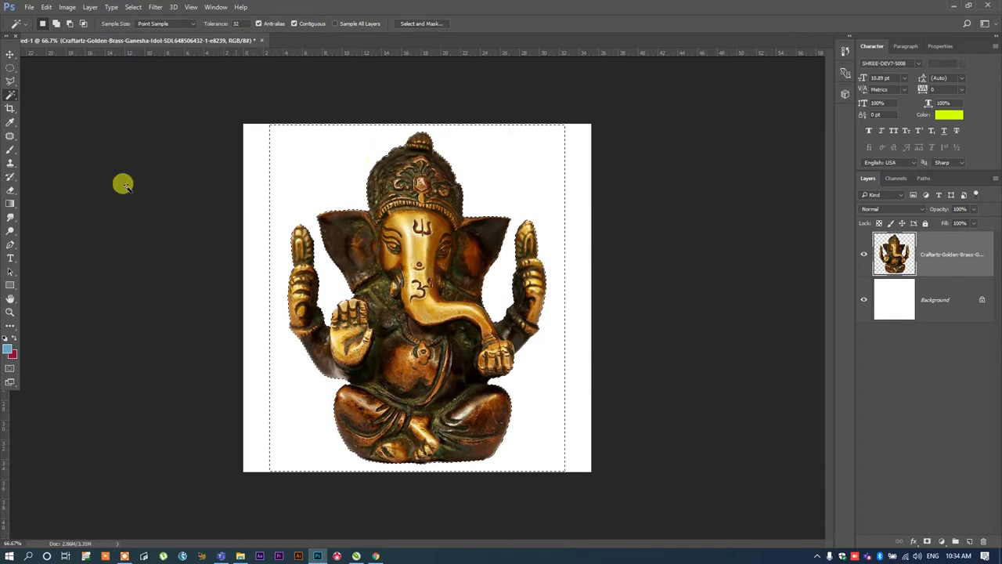
pyautogui.click(14, 72)
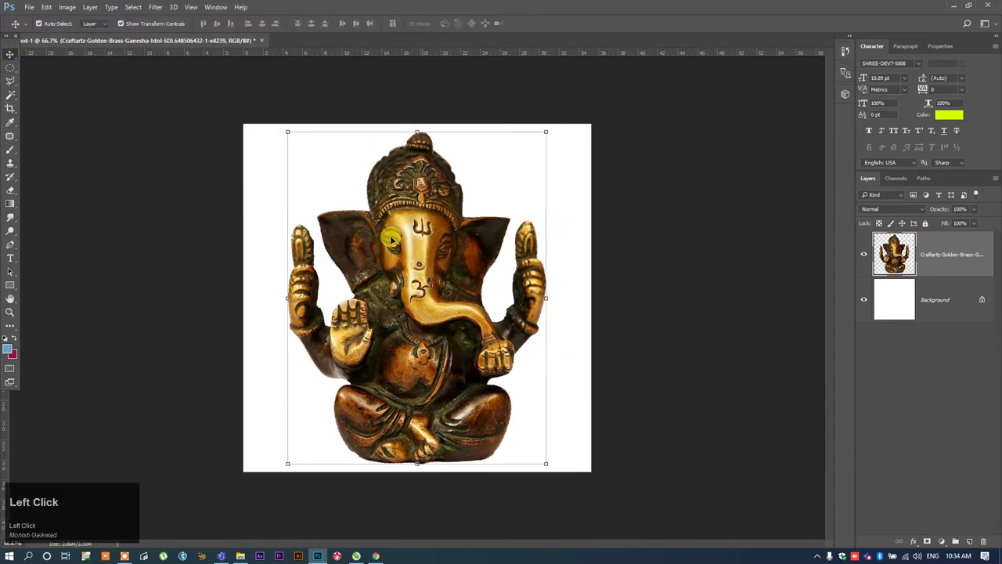
pyautogui.moveTo(435, 311); pyautogui.dragTo(124, 228)
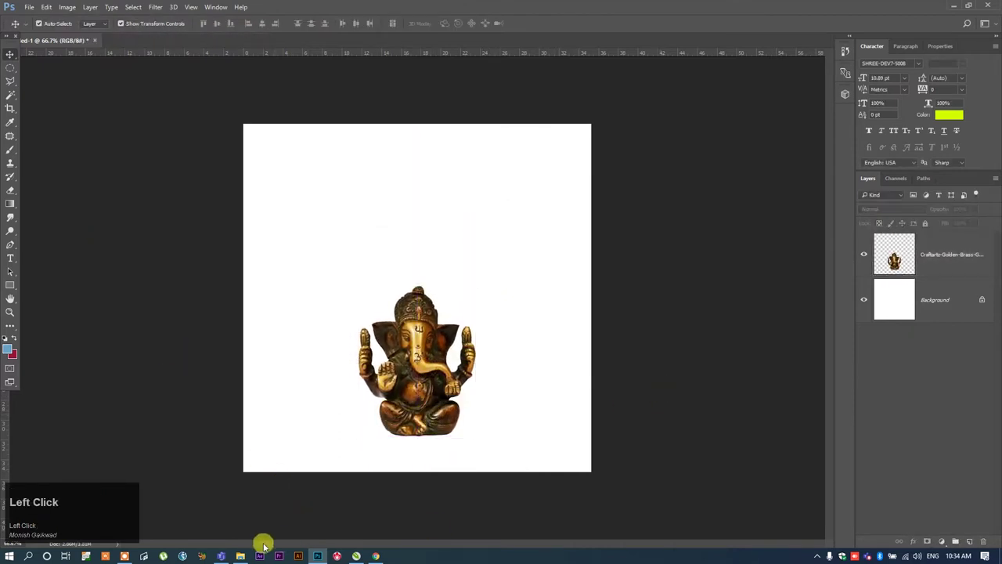
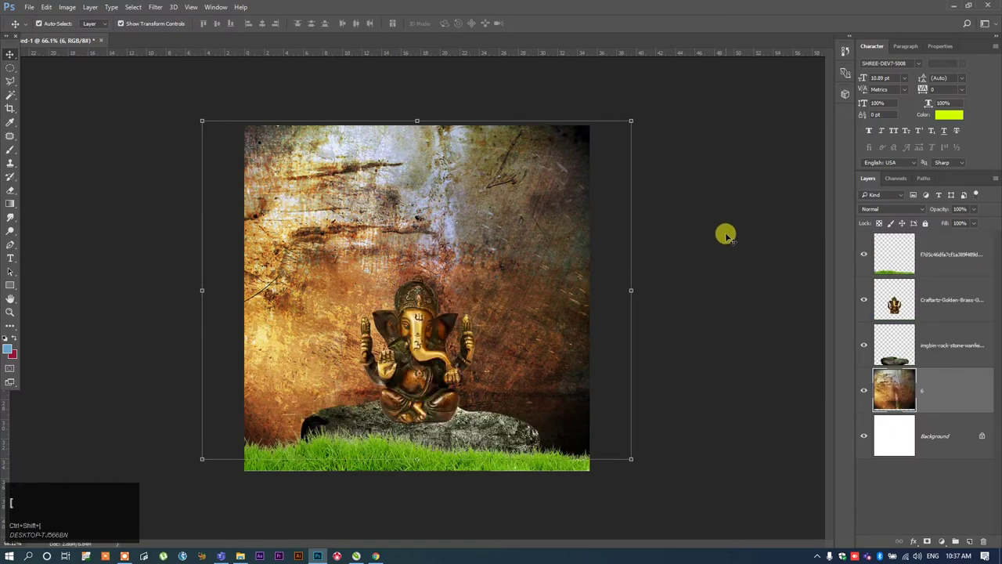
# Step: Enlarge the idol slightly so it sits larger atop the rock
pyautogui.moveTo(164, 13); pyautogui.dragTo(452, 406)
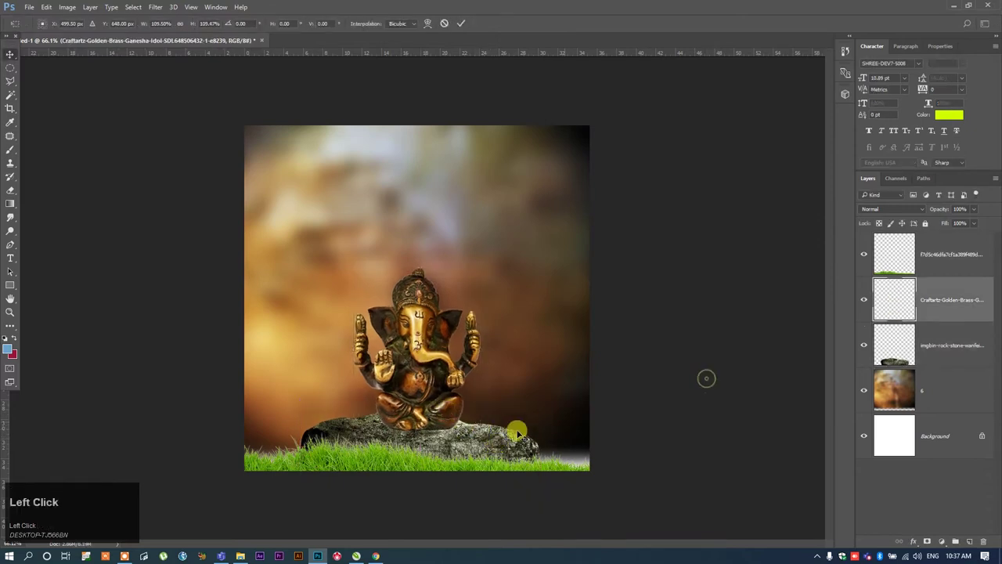
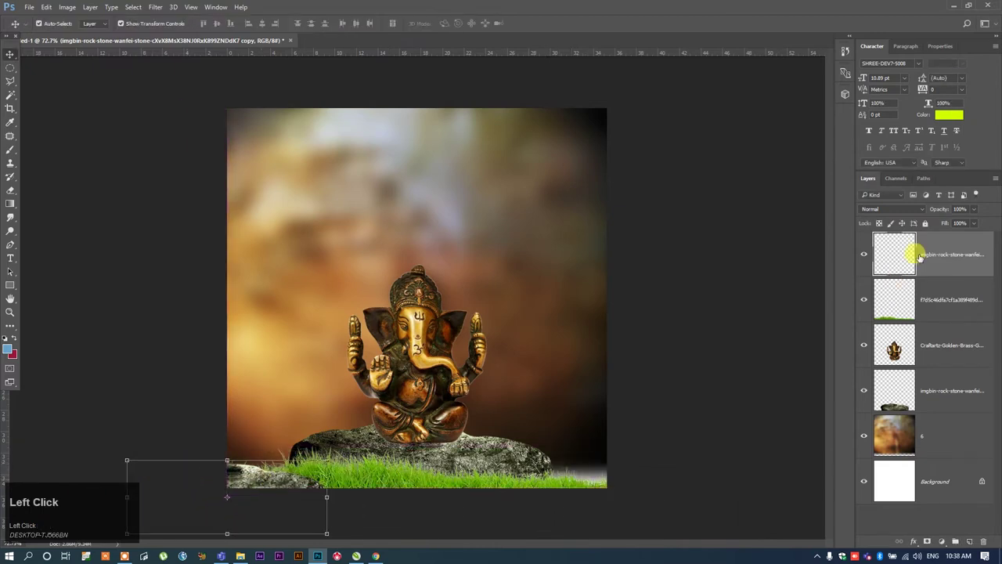
# Step: Bring up the filter list for the rock copy layer to blur it
pyautogui.rightClick(943, 239)
pyautogui.click(975, 236)
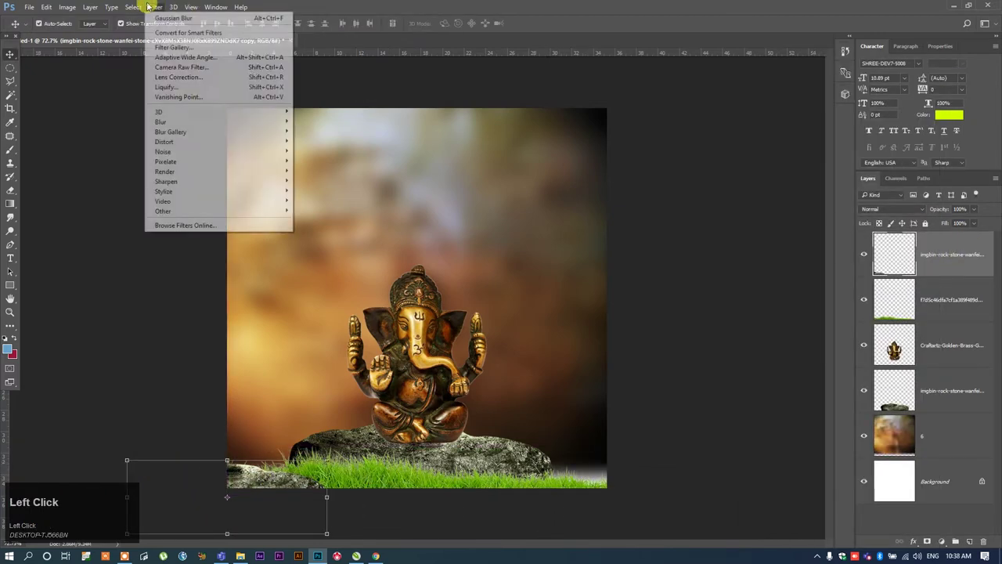
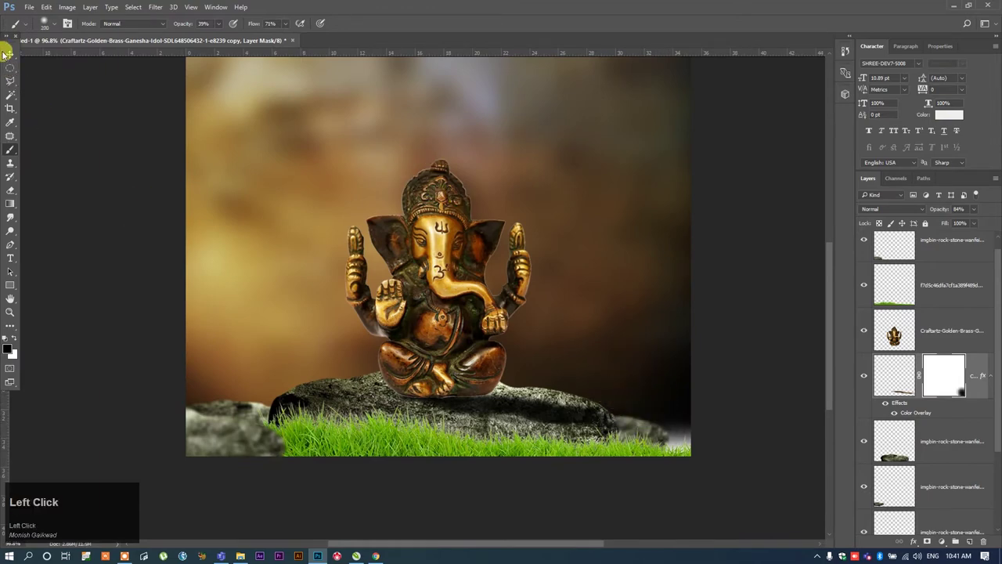
# Step: Step back a history state while painting the shadow under the idol's base
pyautogui.scroll(3)
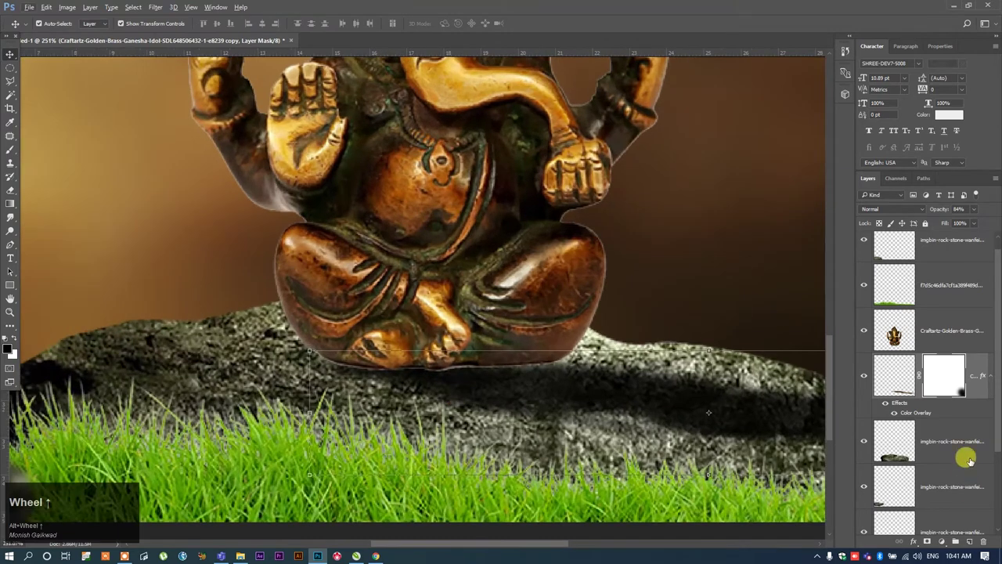
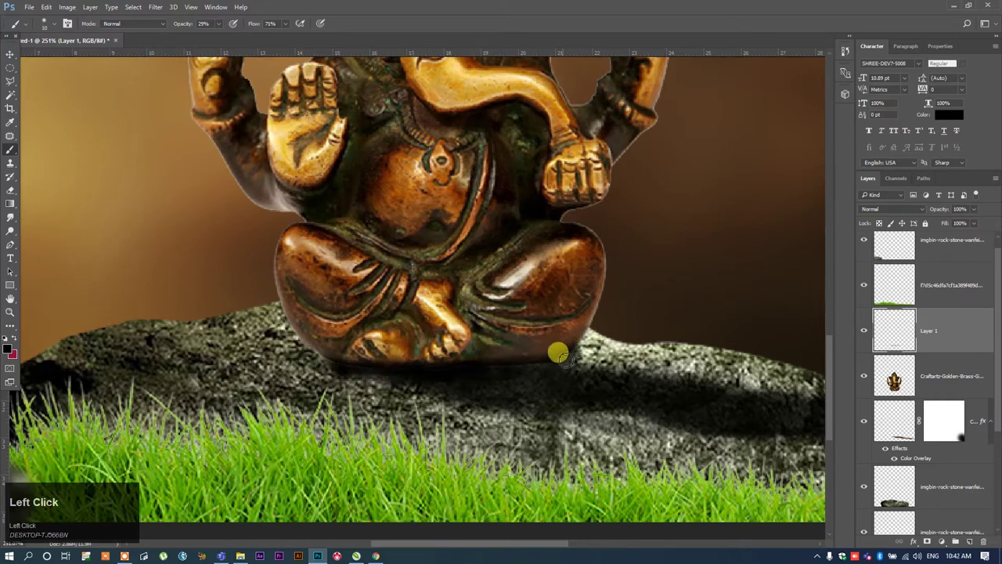
pyautogui.press('ctrl+alt+z')
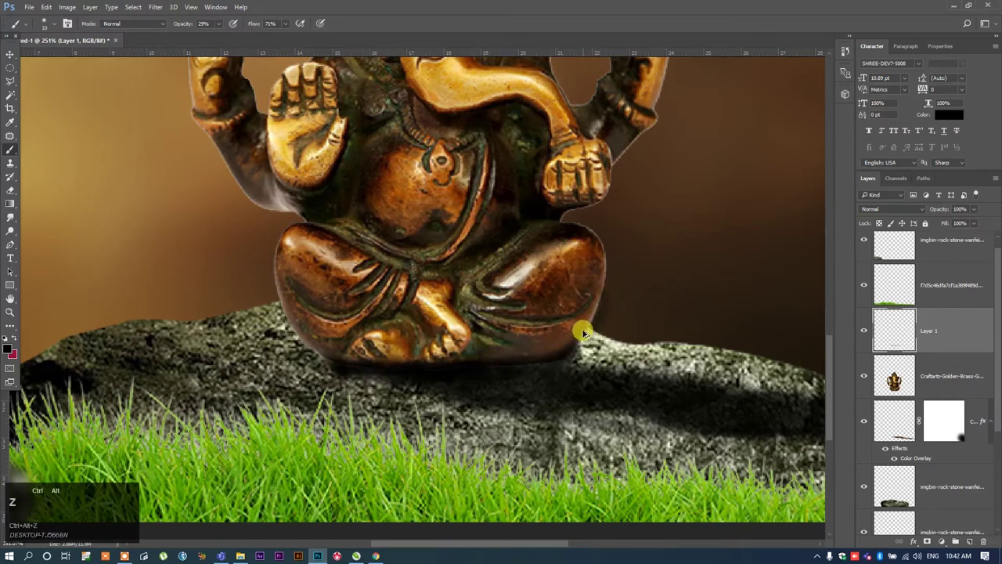
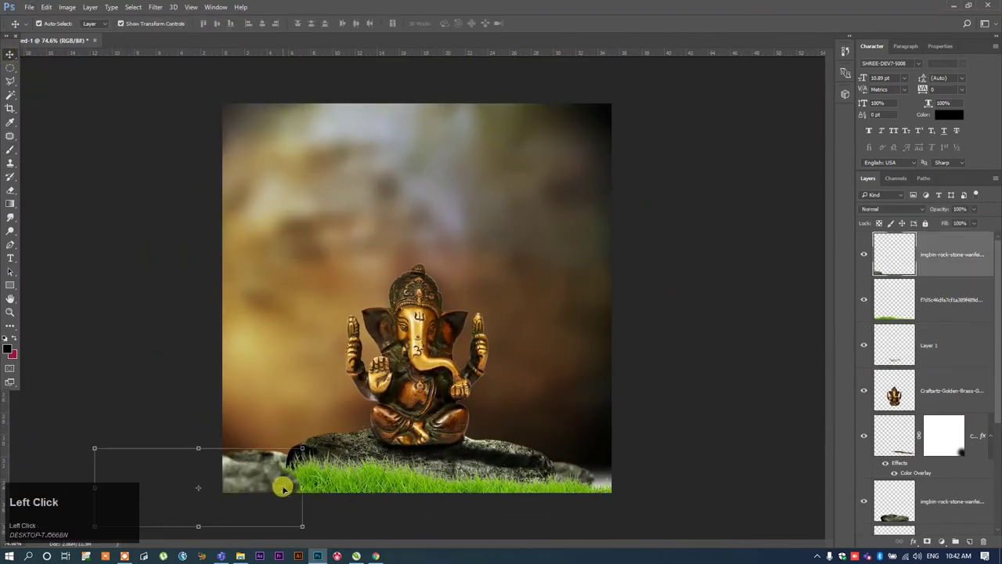
# Step: From the Layer menu adjust the rock layer and slide the darkened rock along the base
pyautogui.click(133, 14)
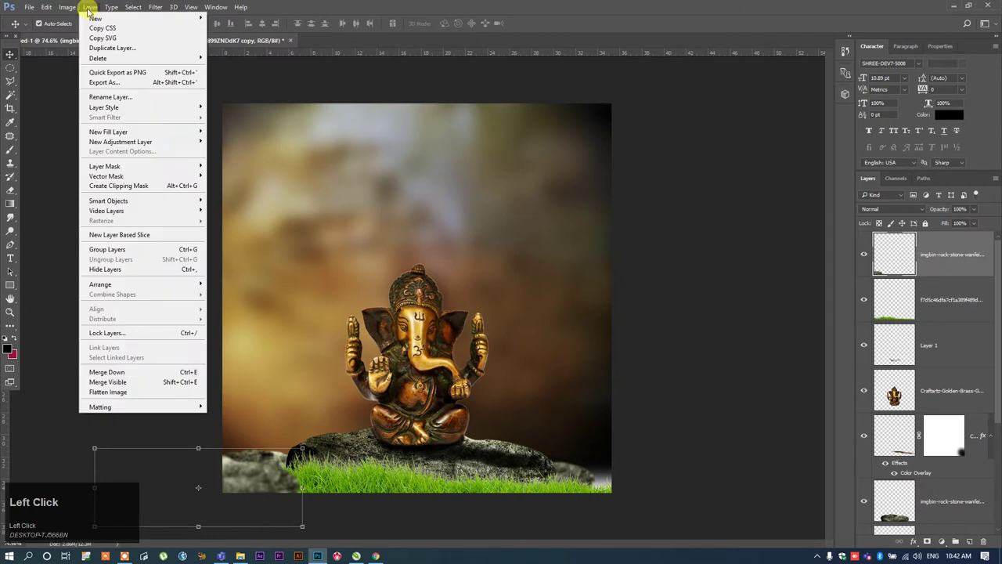
pyautogui.moveTo(89, 36); pyautogui.dragTo(884, 52)
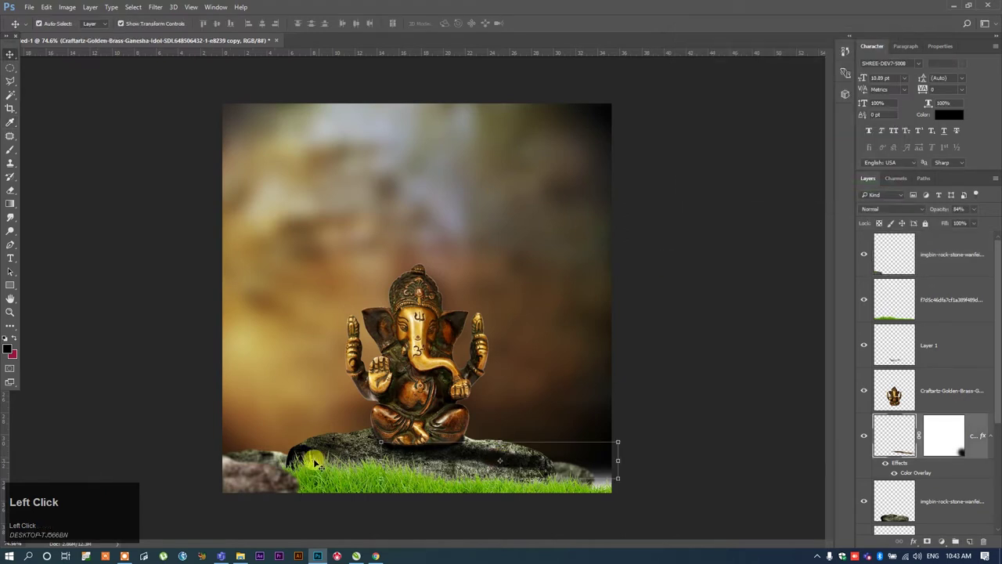
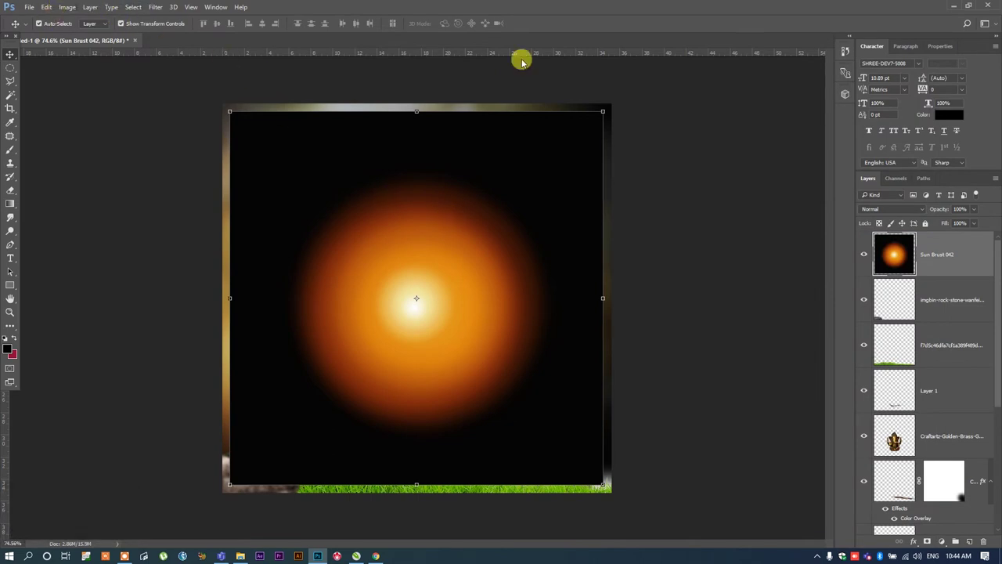
# Step: Shrink the Screen-blended sun burst and place its glow in the upper-left sky
pyautogui.moveTo(894, 213); pyautogui.dragTo(419, 267)
pyautogui.moveTo(419, 267); pyautogui.dragTo(393, 241)
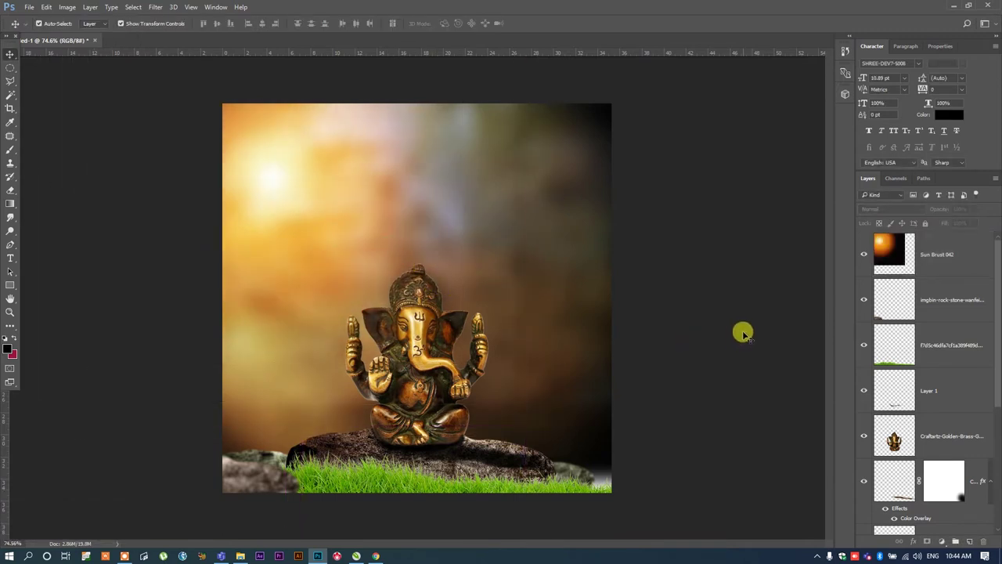
pyautogui.click(430, 304)
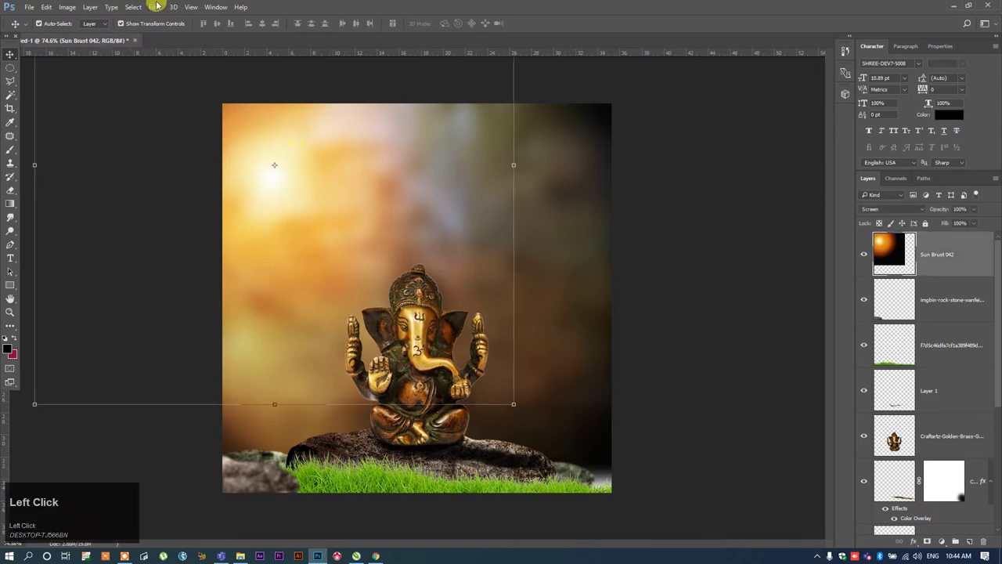
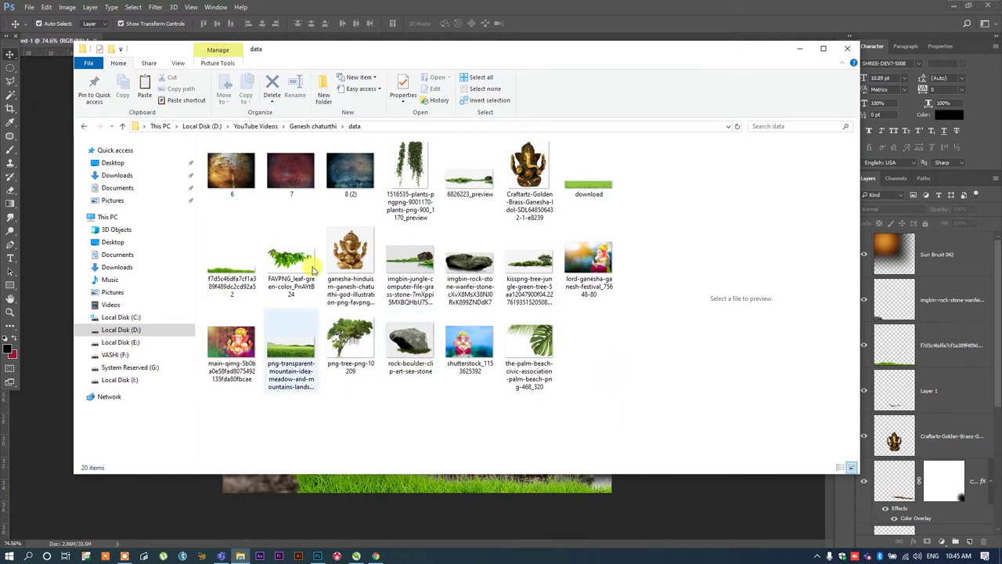
# Step: Preview the hanging plants image and enter the downloaded design-images data folder
pyautogui.click(403, 171)
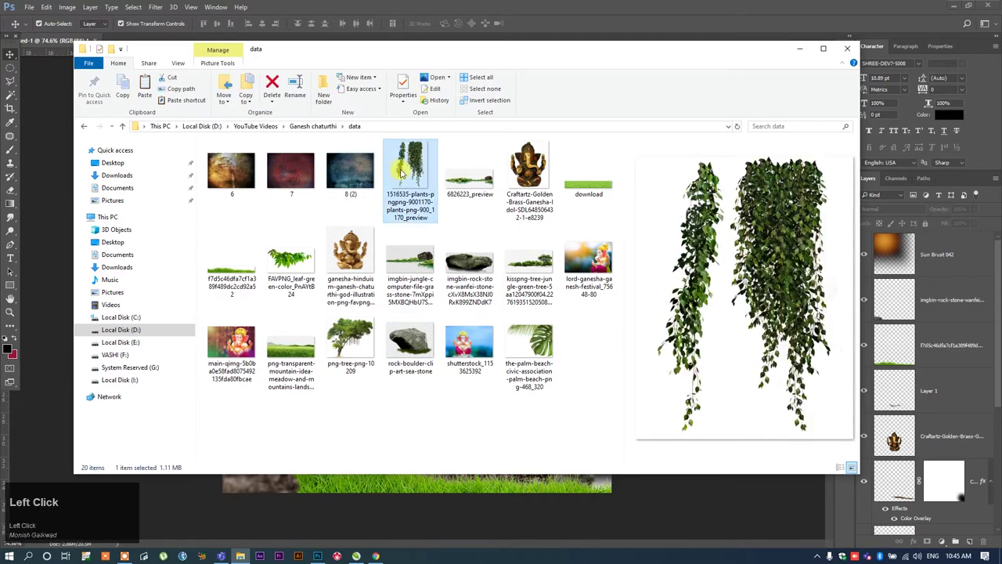
pyautogui.doubleClick(295, 263)
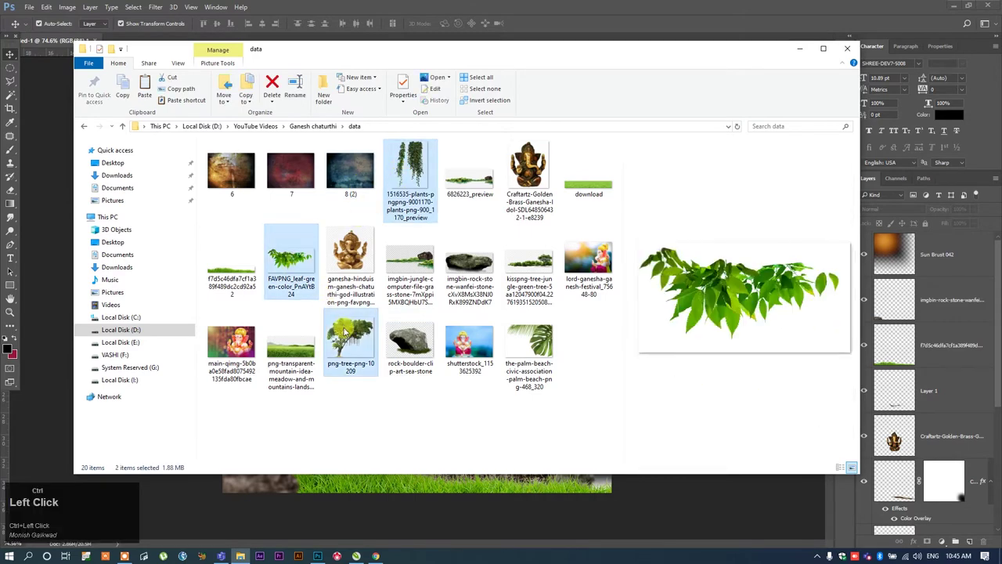
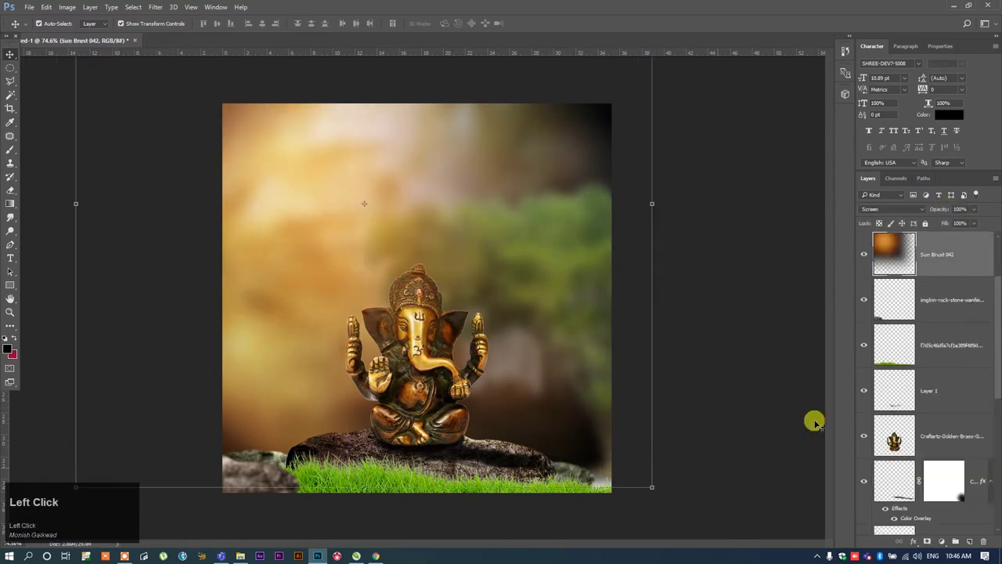
# Step: Select the blurred tree layer and paint its mask centre with an enlarged soft brush
pyautogui.click(951, 382)
pyautogui.scroll(-3)
pyautogui.scroll(3)
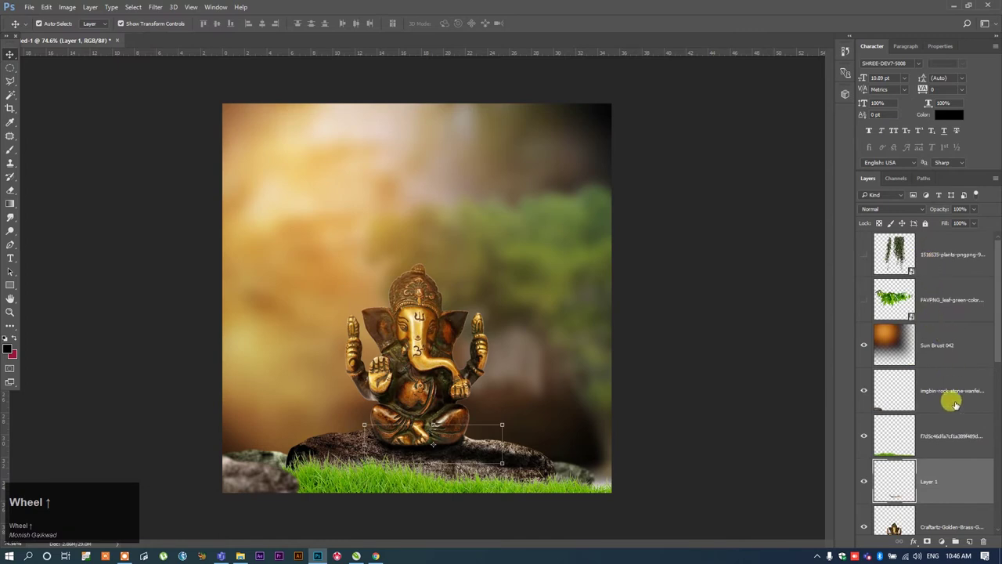
pyautogui.click(953, 436)
pyautogui.scroll(-3)
pyautogui.moveTo(953, 362); pyautogui.dragTo(634, 342)
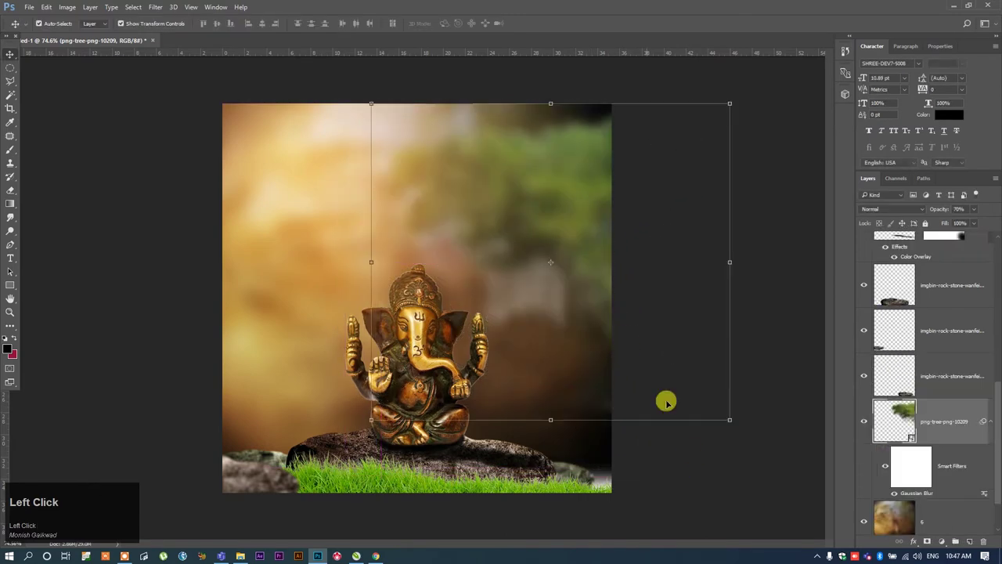
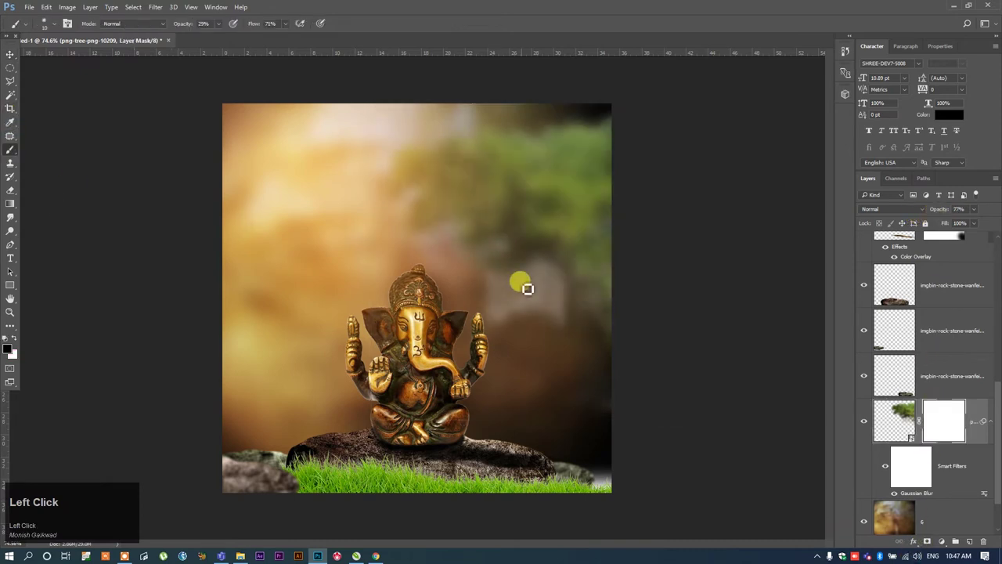
pyautogui.write(']]]]]]]]]]]]]]]]')
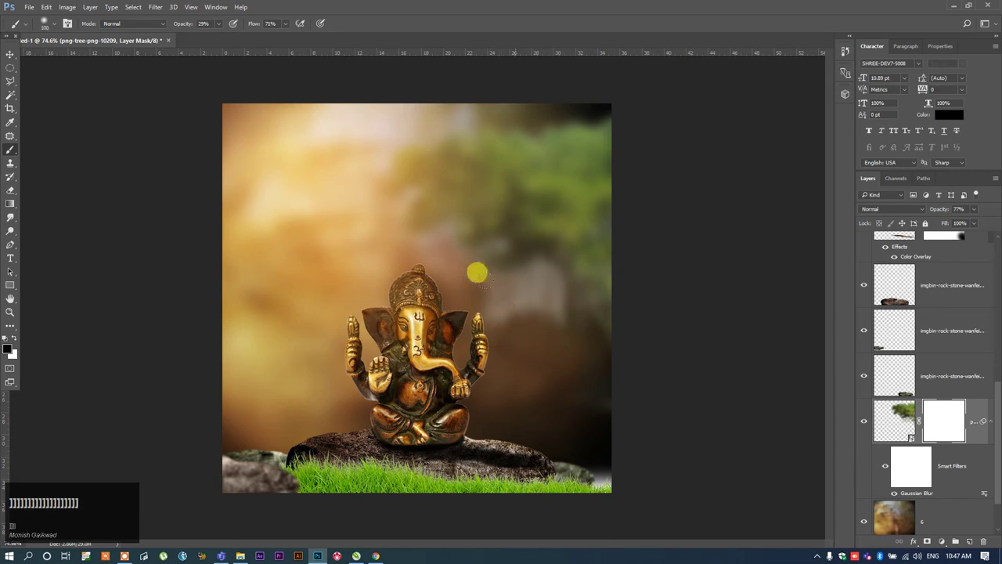
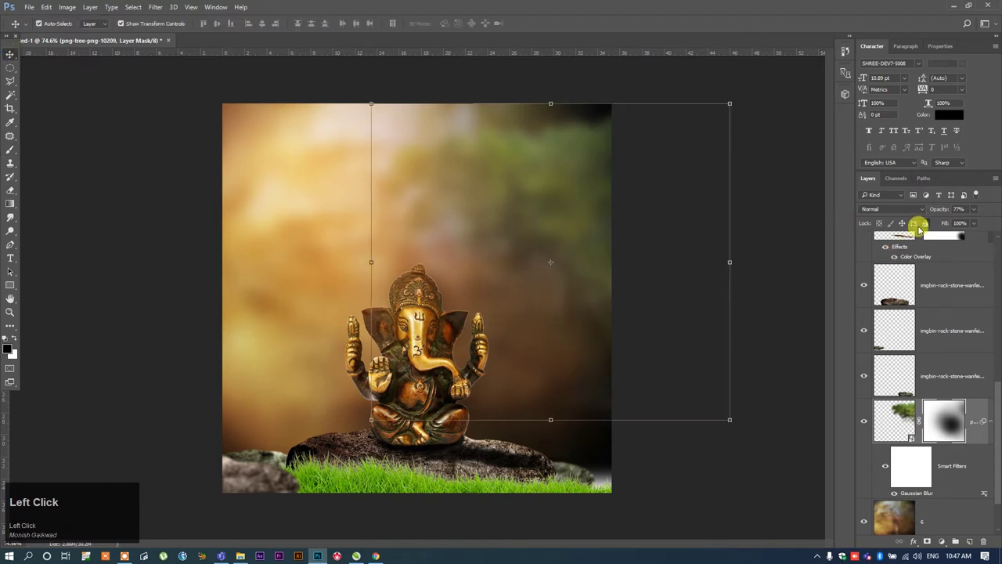
pyautogui.scroll(3)
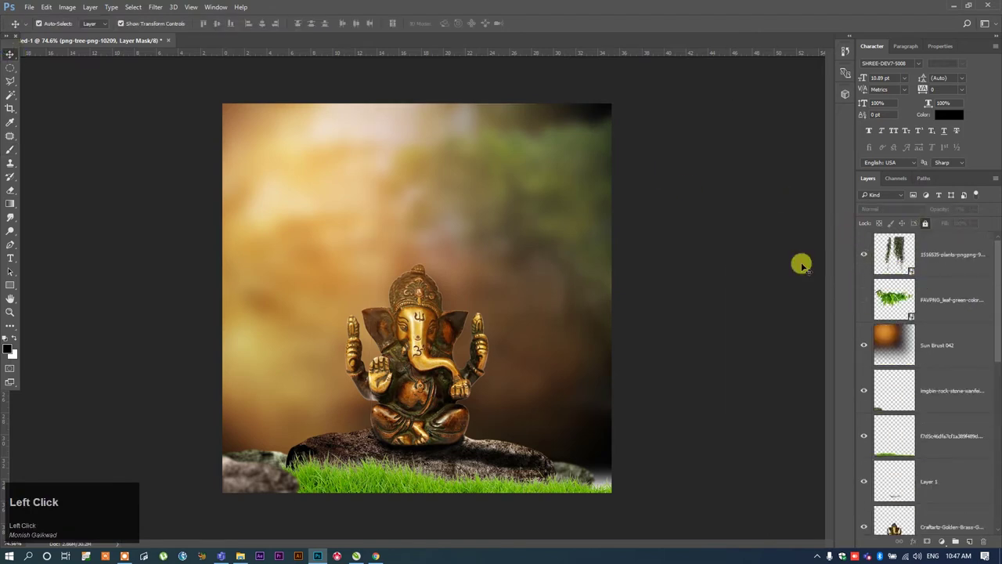
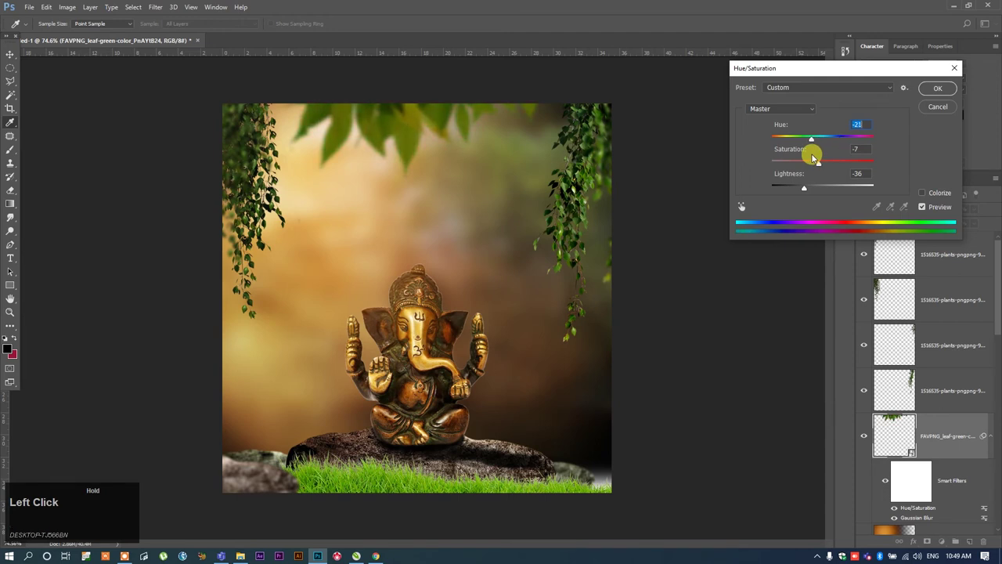
# Step: Confirm the darker leaf colour adjustment before transforming the leafy branch
pyautogui.click(937, 94)
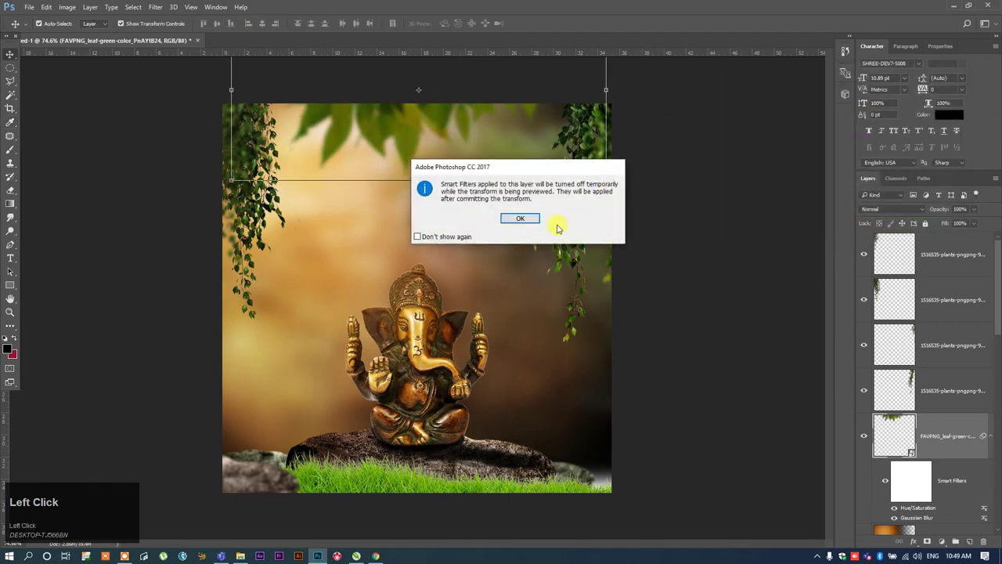
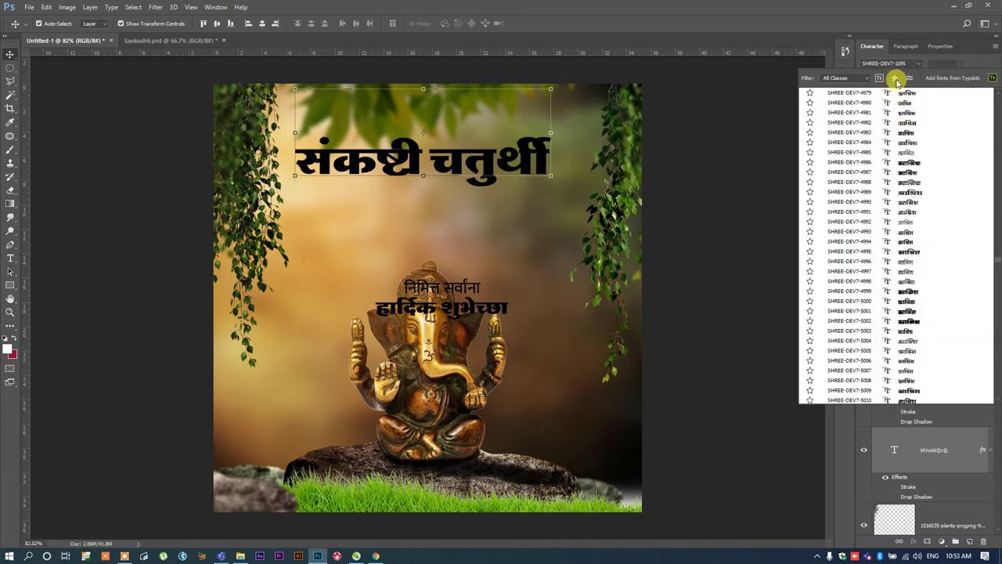
# Step: Browse the font family list toward the SHREE-DEV7-1095 Devanagari font for the title
pyautogui.click(902, 83)
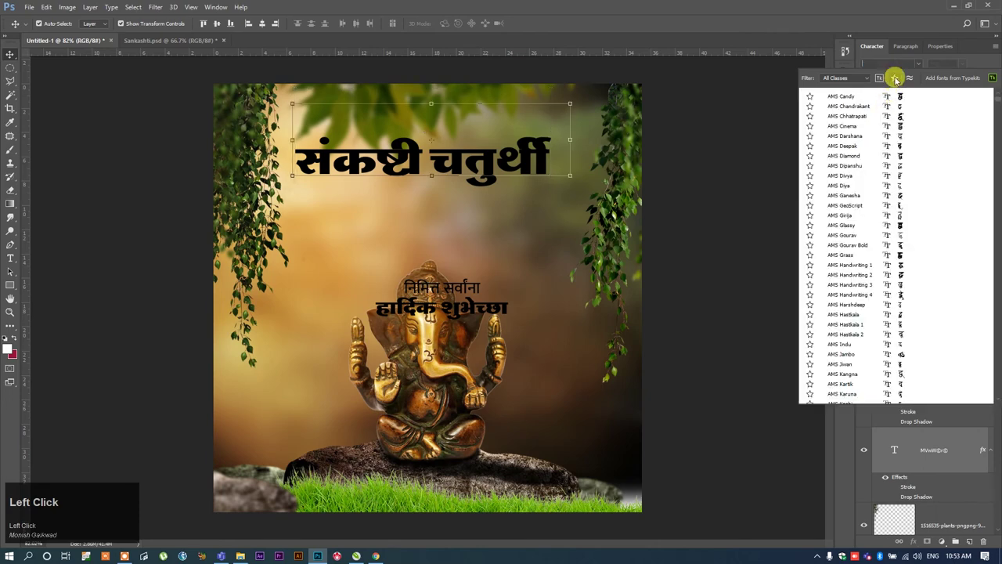
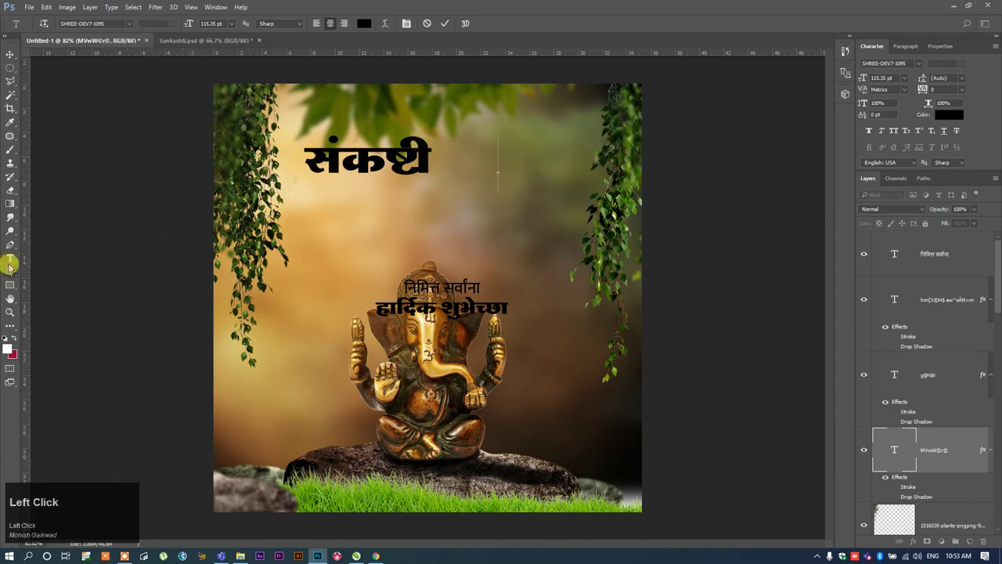
# Step: Paste the संकष्टी चतुर्थी title text, select it all and set its size to 600
pyautogui.press('space')
pyautogui.press('ctrl+v')
pyautogui.press('ctrl+a')
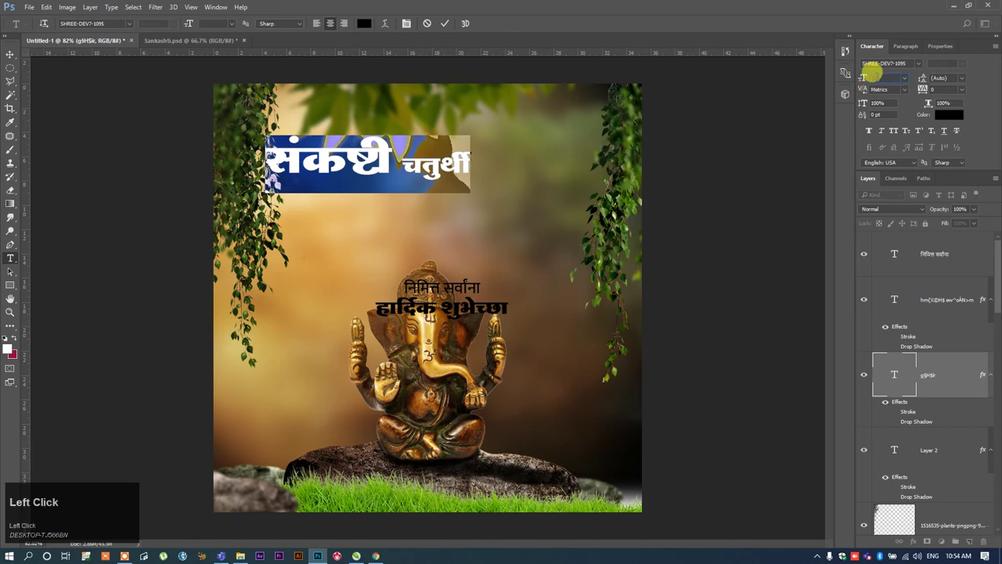
pyautogui.write('600')
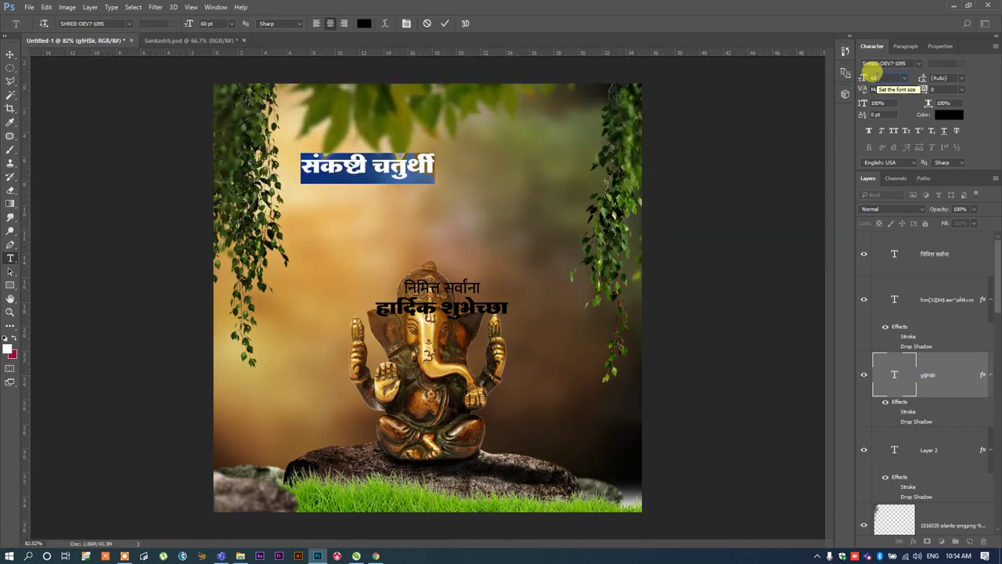
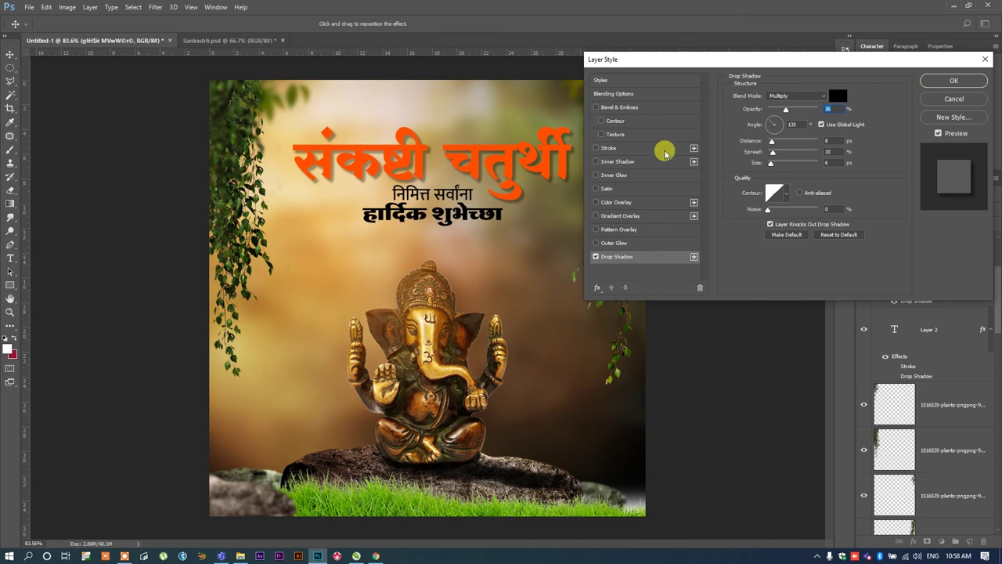
# Step: Apply the title's drop shadow, then recolour the हार्दिक शुभेच्छा greeting lines white via the Color Picker
pyautogui.click(601, 153)
pyautogui.scroll(-3)
pyautogui.click(781, 112)
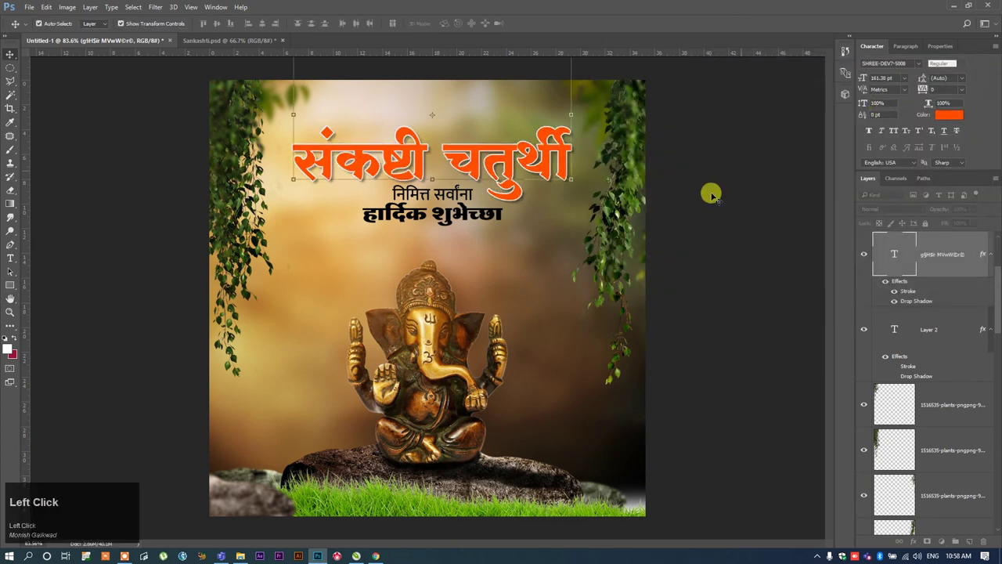
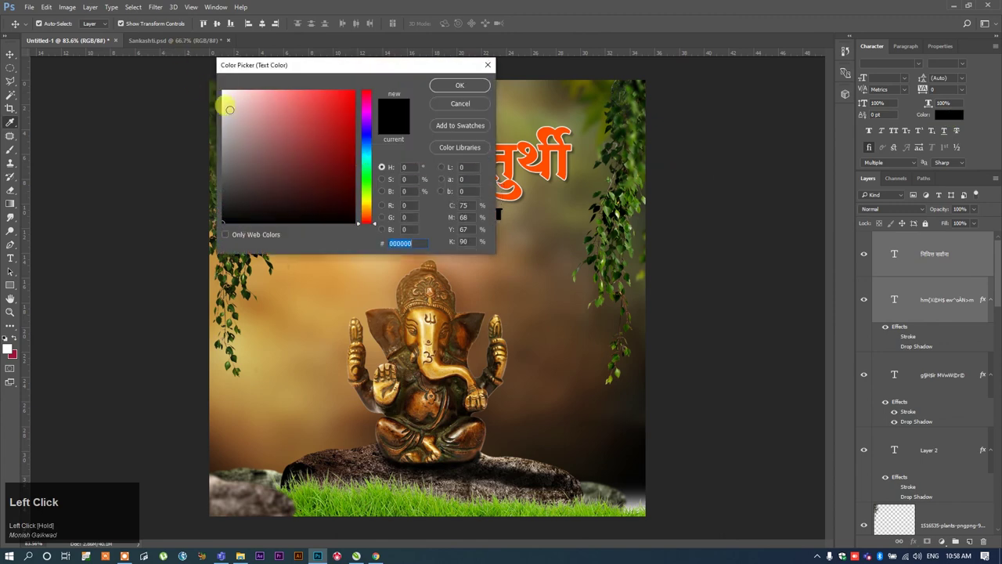
pyautogui.click(722, 173)
pyautogui.click(466, 190)
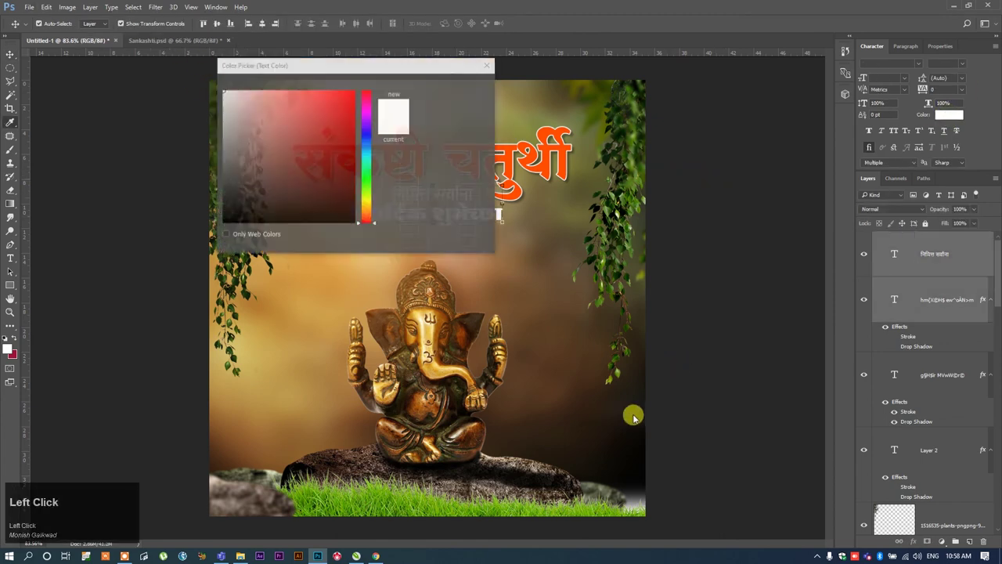